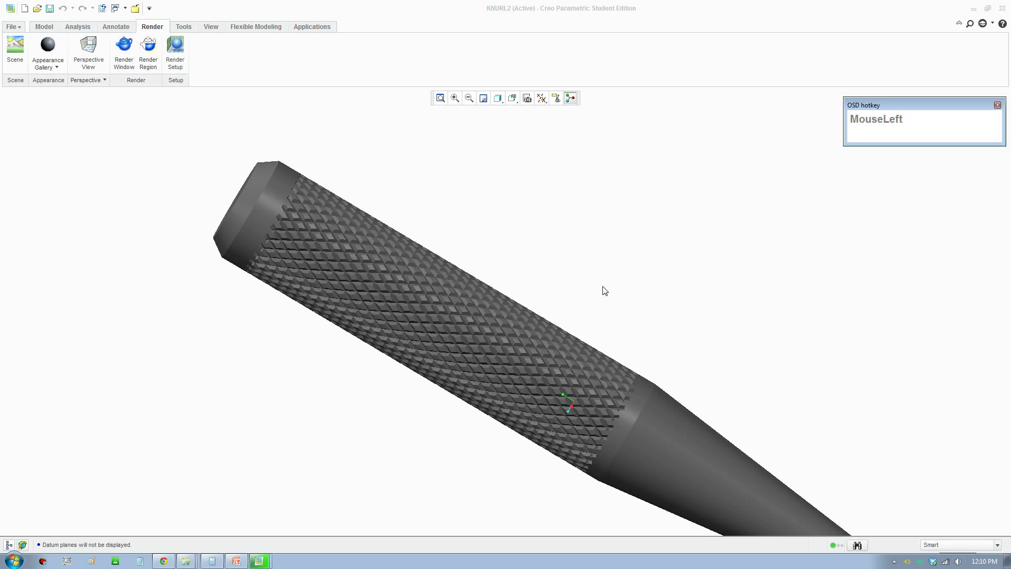
- Inspect the existing knurl's helical groove trajectories, including the crossing helix
scroll("down", 3)
scroll("up", 3)
left_click(607, 296)
scroll("up", 3)
middle_click(609, 322)
scroll("down", 3)
left_click(359, 267)
scroll("down", 3)
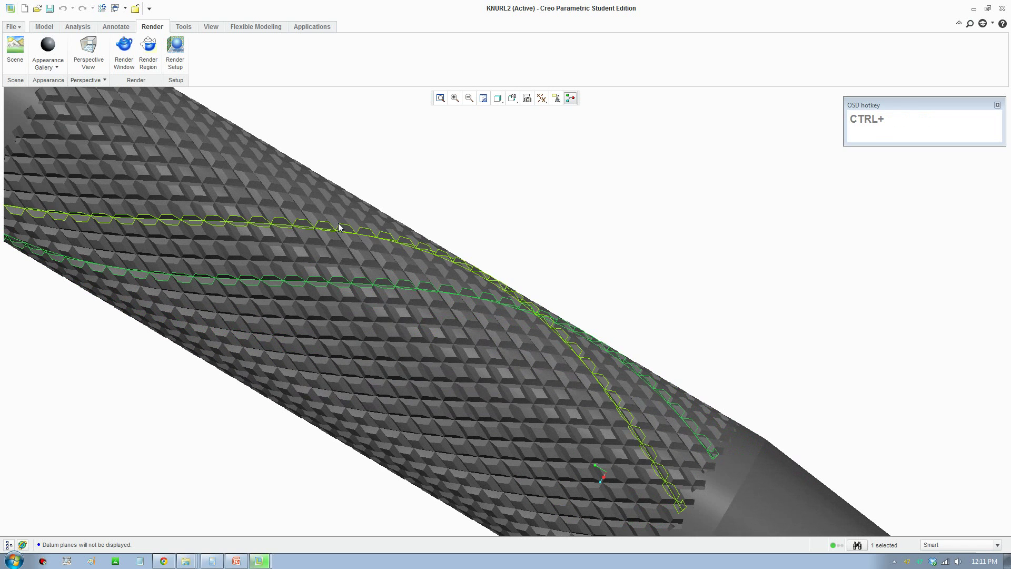
left_click(422, 324)
scroll("up", 3)
middle_click(417, 306)
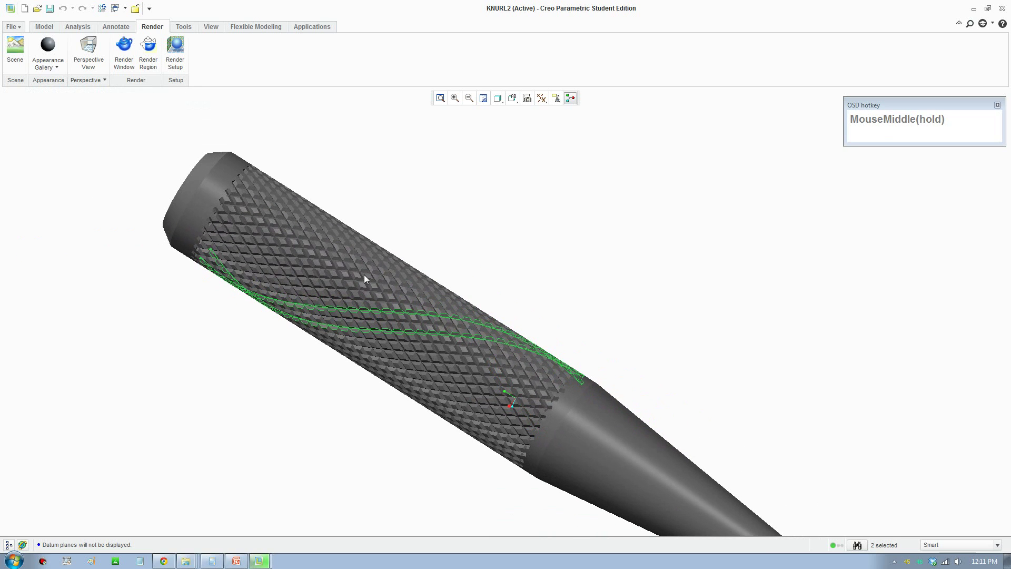
left_click(410, 207)
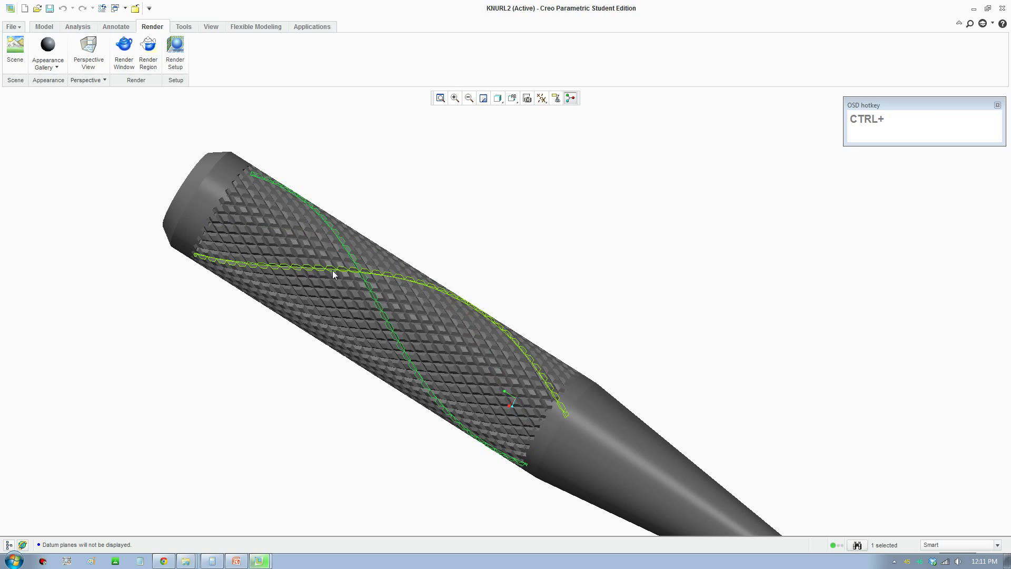
left_click(335, 274)
- Orbit and zoom around the pen grip to follow the helix curves
scroll("down", 3)
left_click_drag(384, 314, 386, 281)
scroll("down", 3)
scroll("up", 3)
scroll("down", 3)
scroll("up", 3)
scroll("down", 3)
left_click_drag(404, 257, 246, 210)
scroll("down", 3)
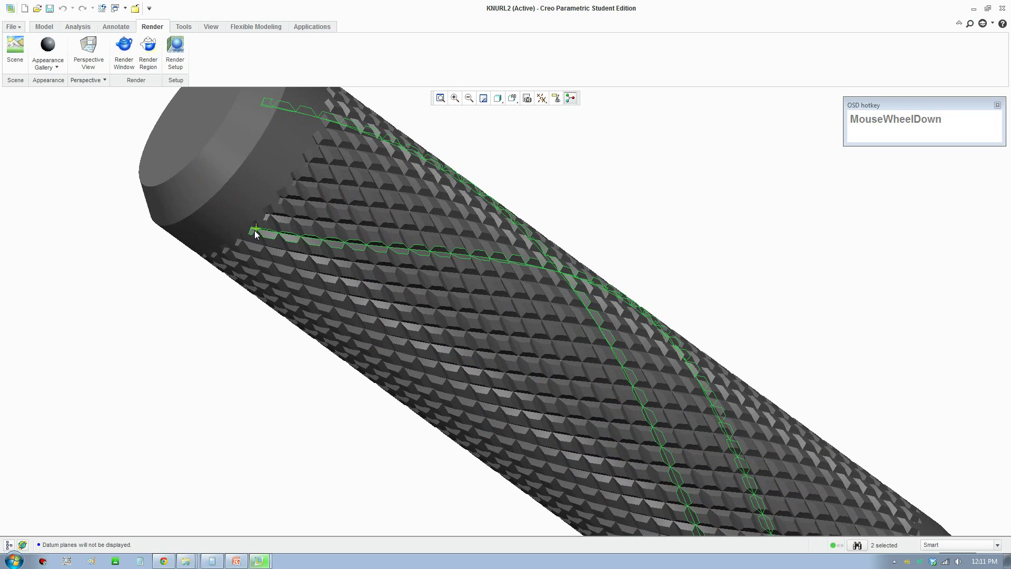
scroll("up", 3)
left_click_drag(428, 274, 404, 285)
scroll("down", 3)
left_click_drag(430, 322, 506, 217)
scroll("up", 3)
middle_click(688, 397)
scroll("down", 3)
middle_click(435, 339)
scroll("up", 3)
scroll("down", 3)
key("F8")
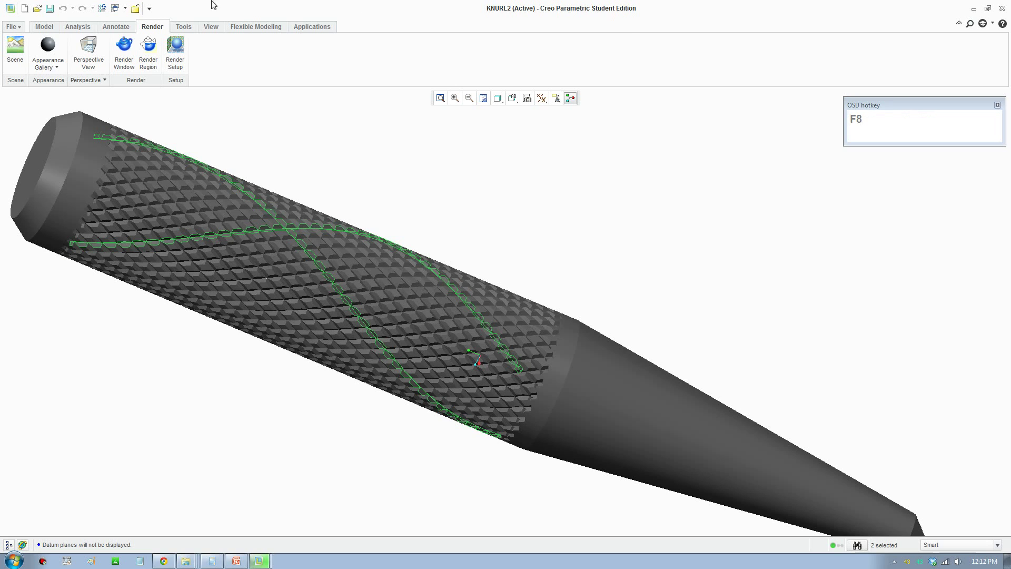
- Switch to KNURL3.PRT, start a Helical Sweep and choose the RIGHT plane for its profile sketch
left_click(123, 11)
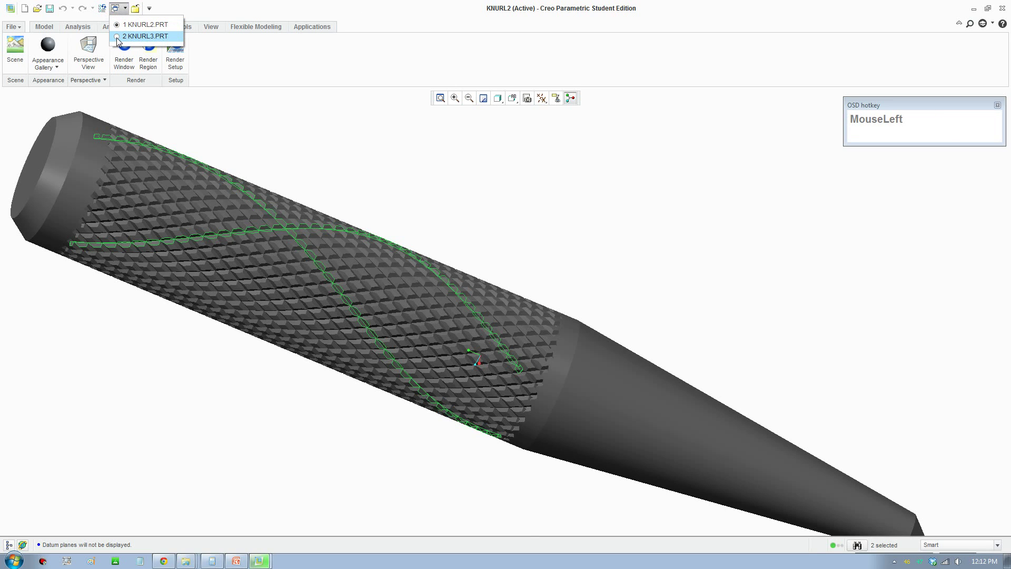
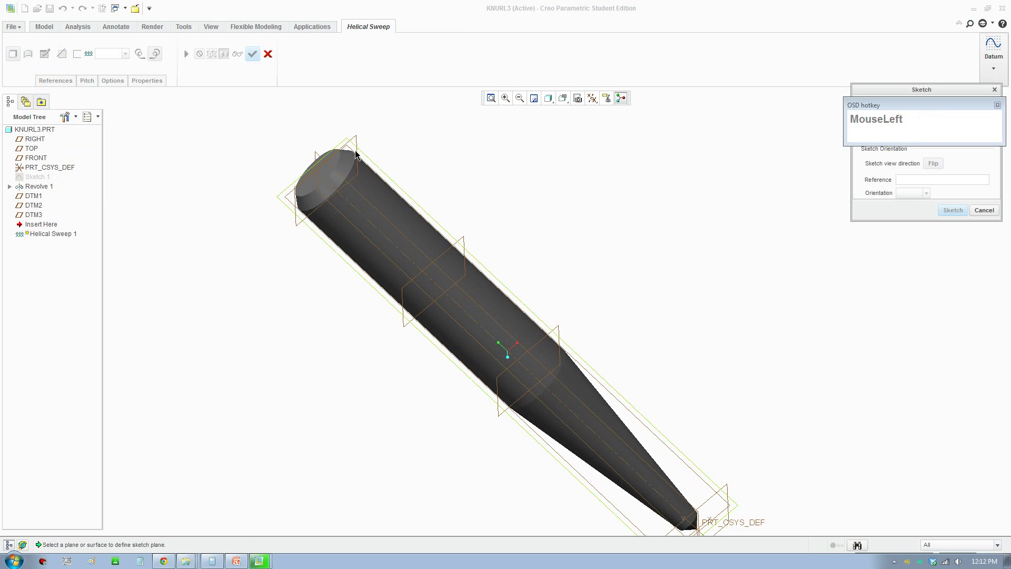
scroll("down", 3)
middle_click(396, 134)
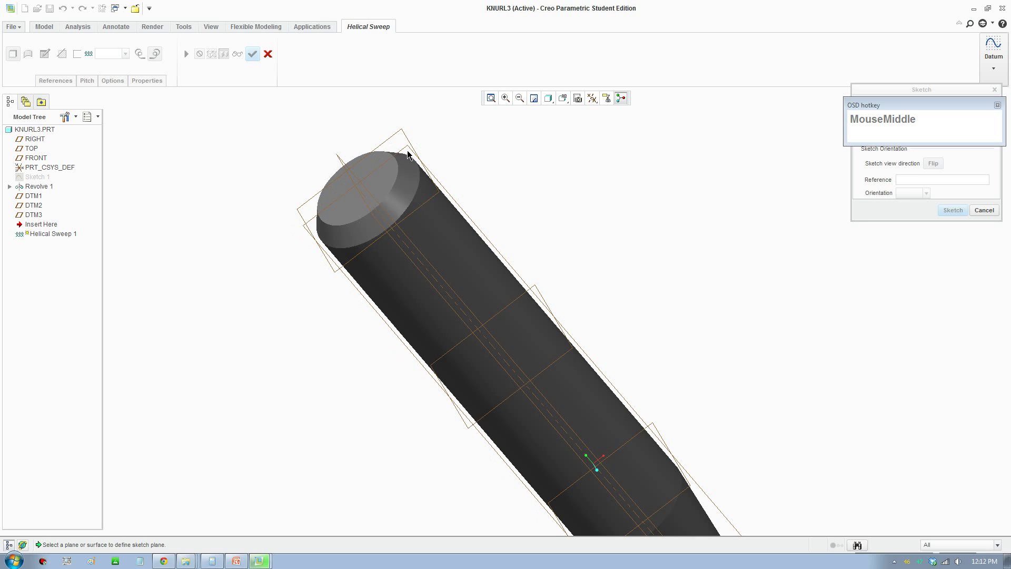
left_click(409, 149)
middle_click(550, 197)
- Sketch a 45.00-long vertical profile line down the grip section beside the axis
left_click(963, 212)
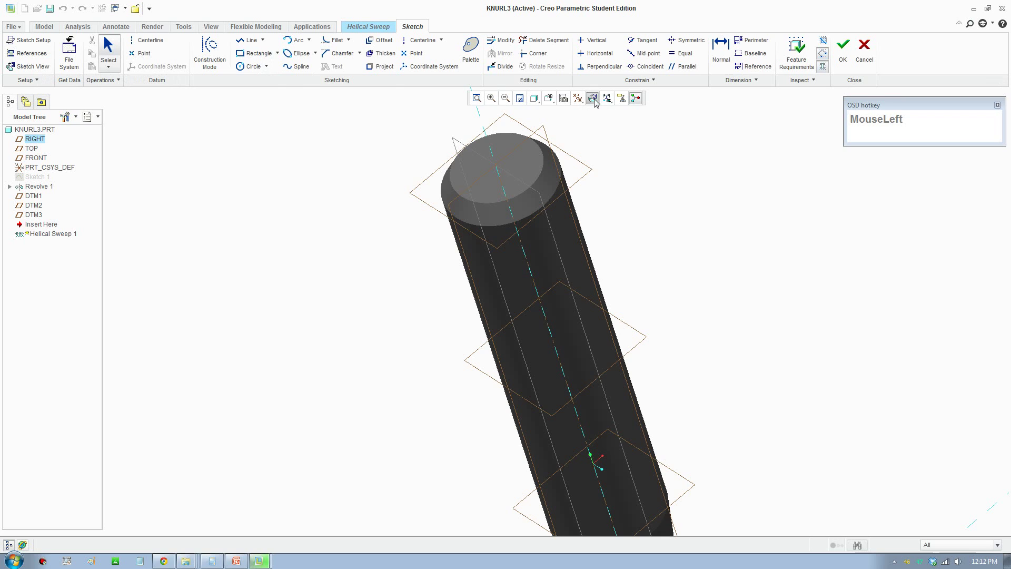
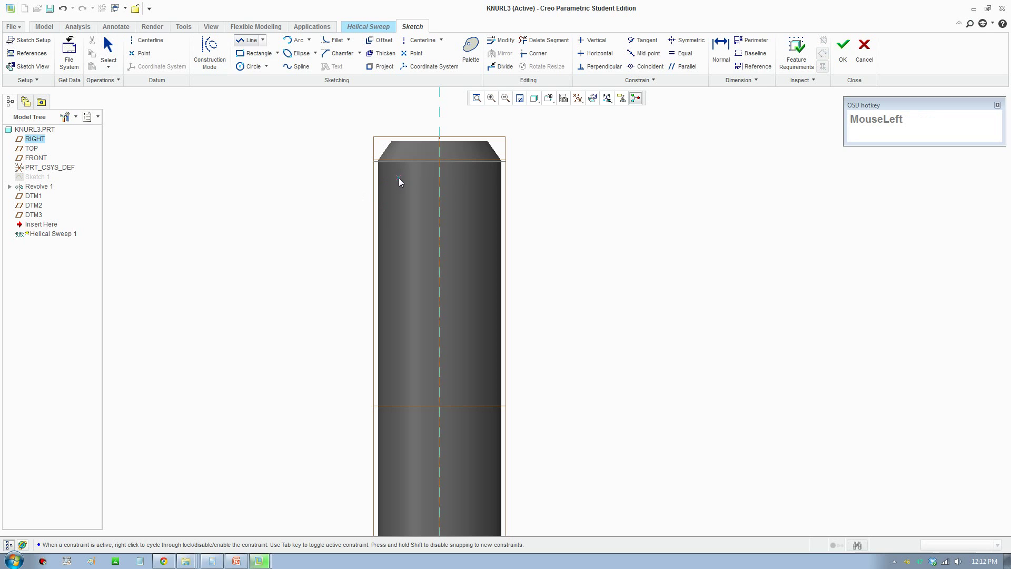
scroll("down", 3)
middle_click(407, 432)
scroll("up", 3)
left_click(388, 444)
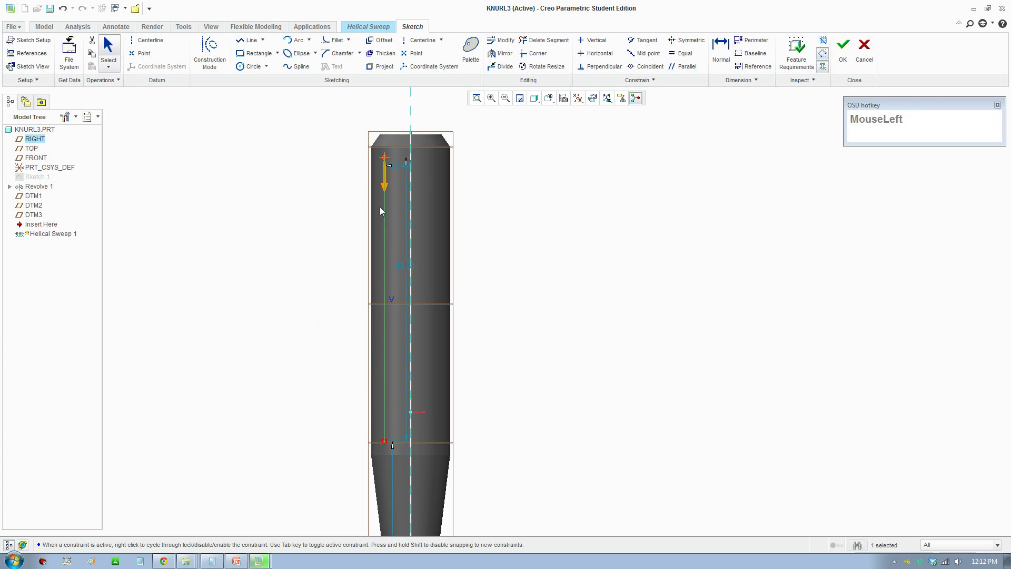
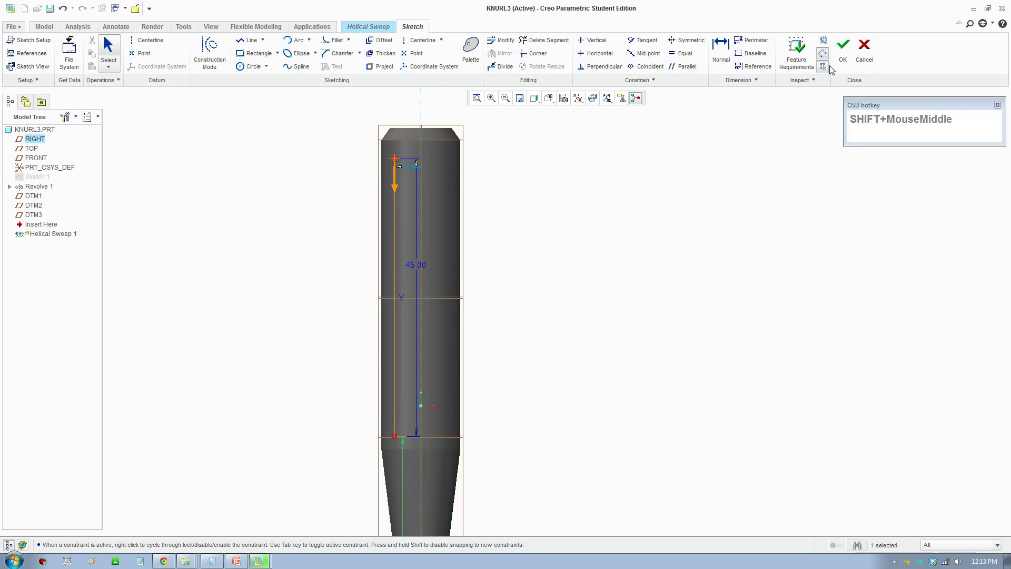
- Accept the profile sketch and set the part axis as axis of revolution with pitch 4.50
left_click(846, 63)
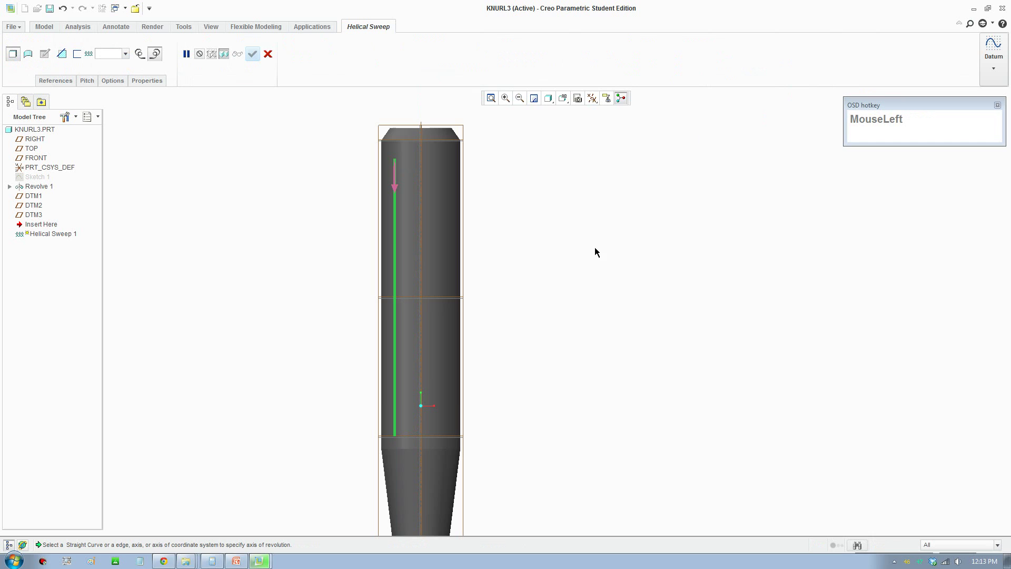
scroll("up", 3)
middle_click(467, 277)
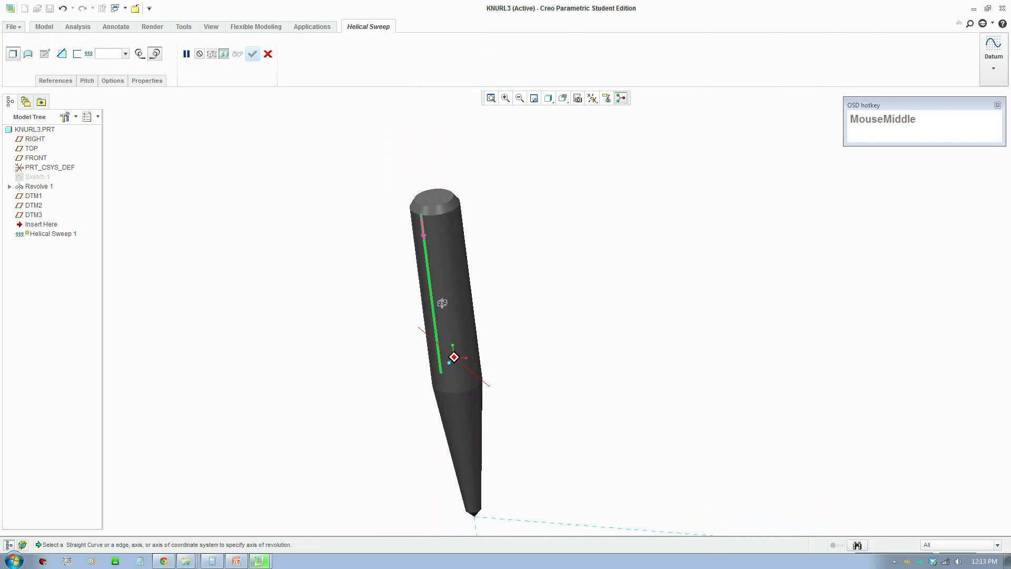
left_click(62, 83)
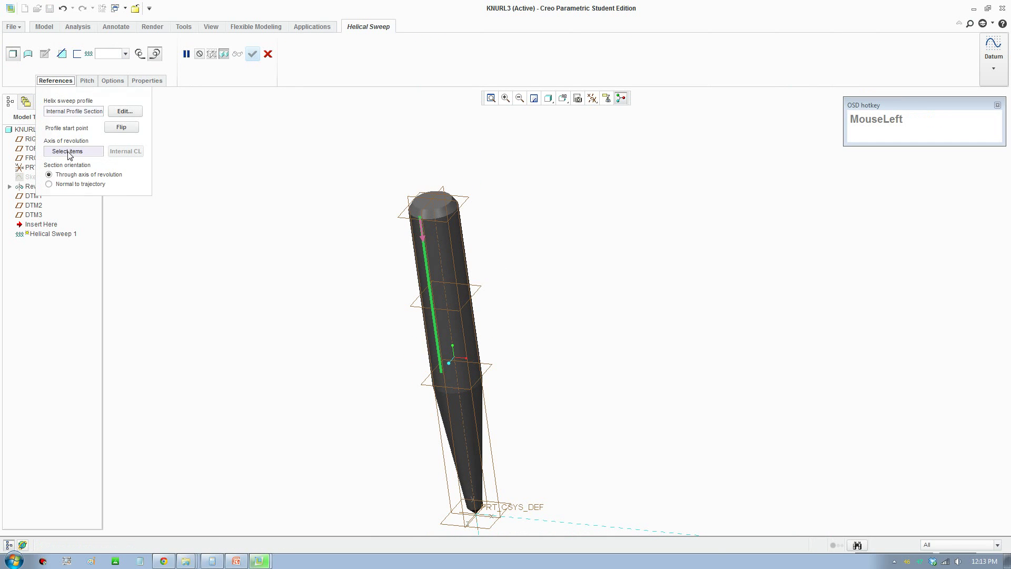
scroll("down", 3)
left_click_drag(571, 278, 608, 275)
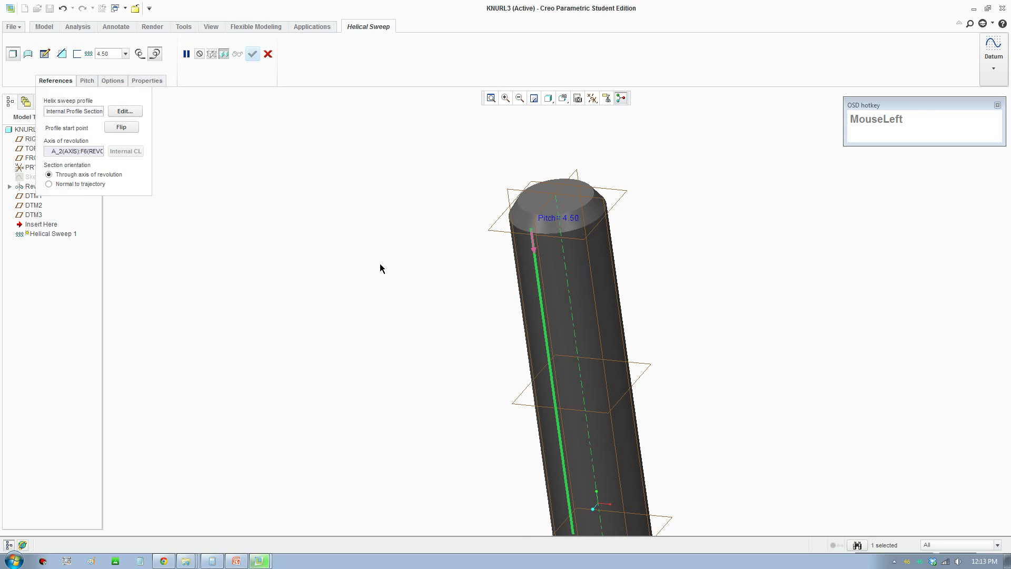
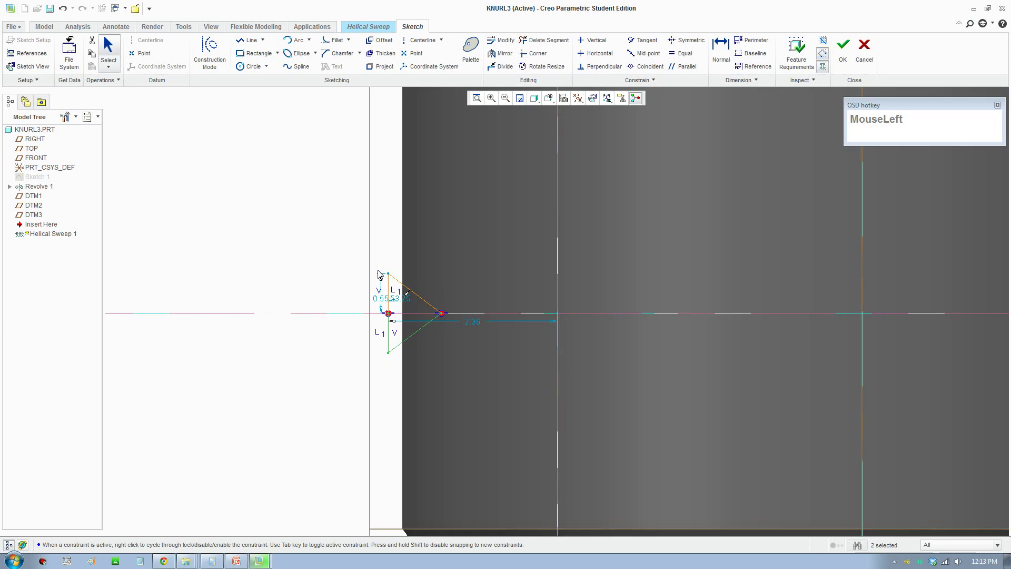
- Dimension the triangular groove at 45°, 0.50 high and 2.20 from the axis, and accept the section
scroll("down", 3)
left_click(377, 279)
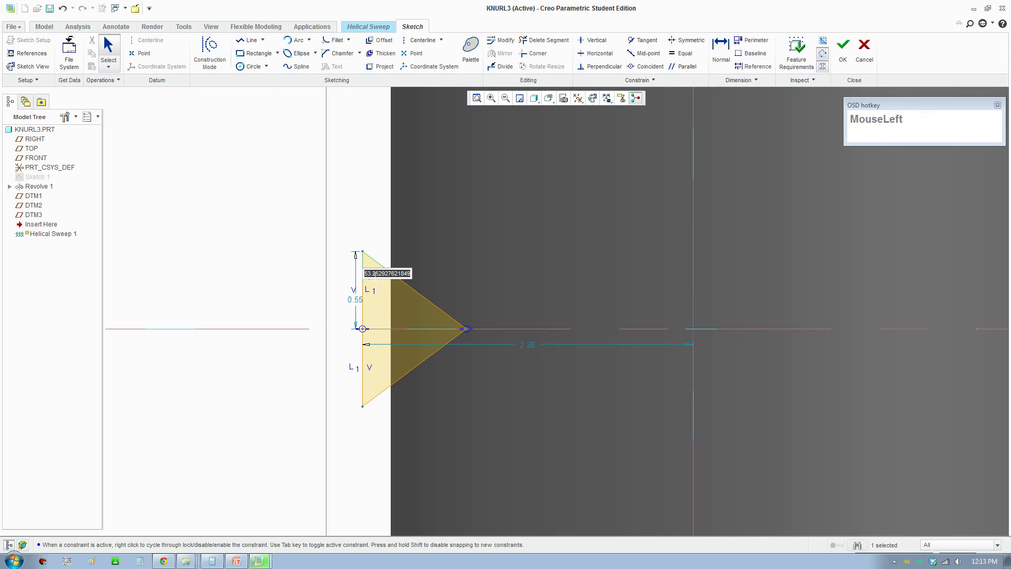
key("KP_4")
key("KP_5")
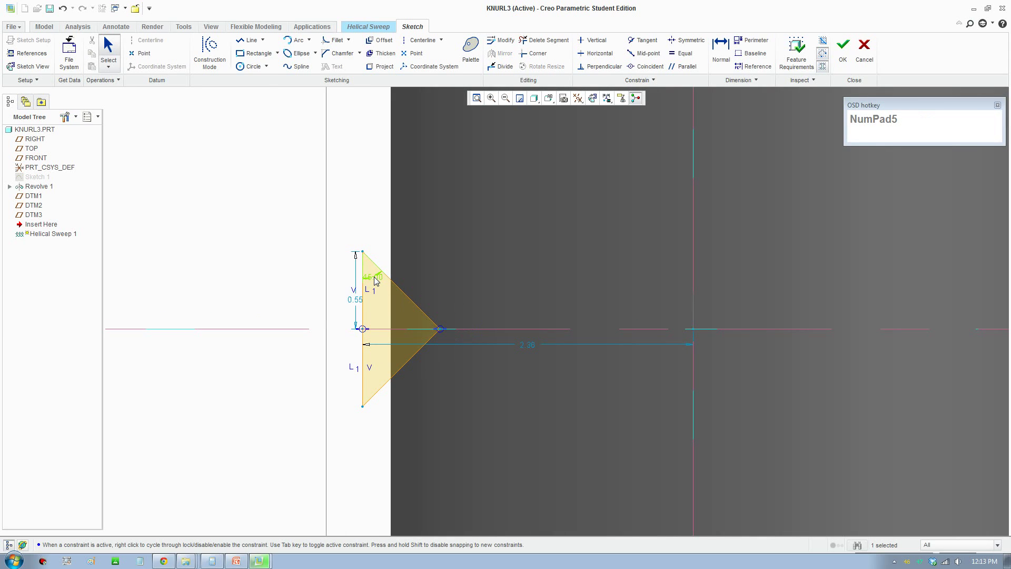
left_click(361, 301)
key("KP_Decimal")
key("KP_5")
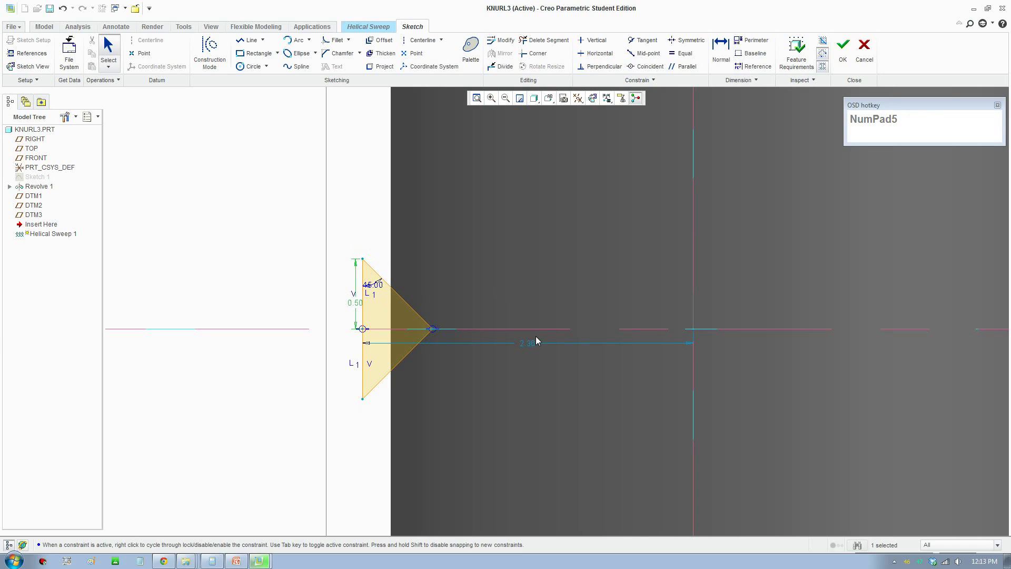
left_click(536, 349)
key("KP_2")
key("KP_Decimal")
key("KP_3")
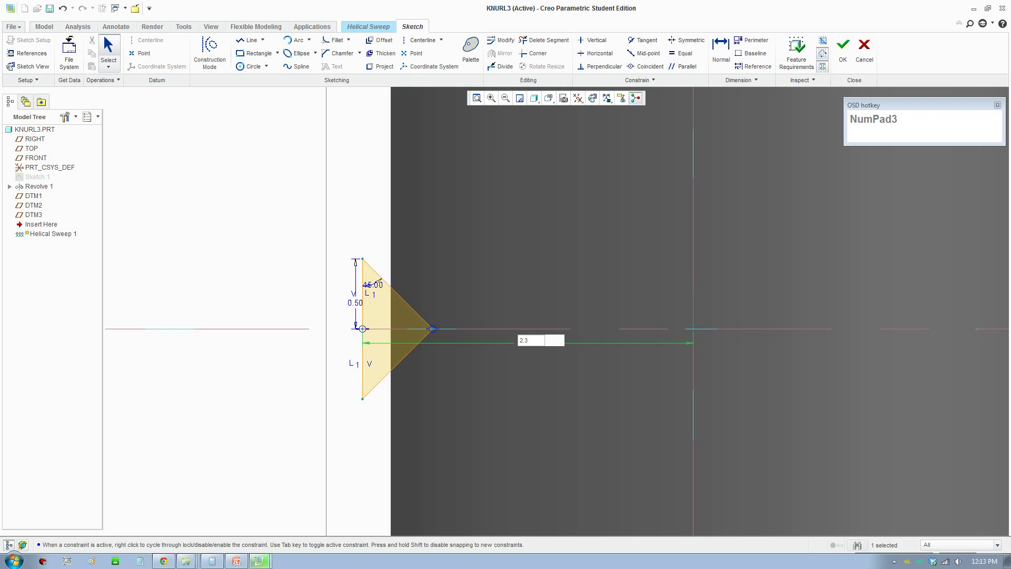
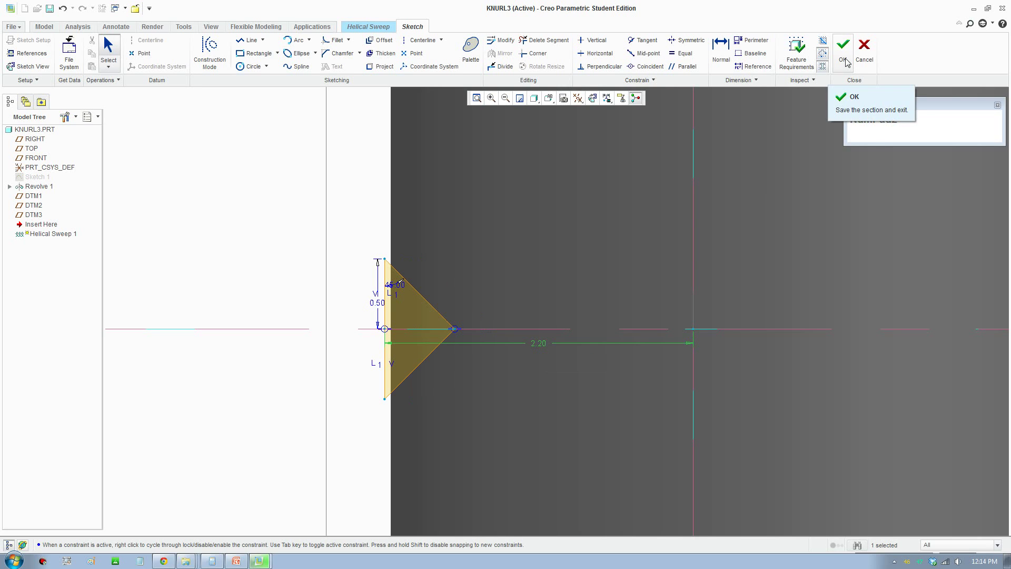
left_click(847, 60)
- Raise the helix pitch to 30 and set section orientation normal to trajectory on the References tab
scroll("up", 3)
scroll("up", 3)
middle_click(619, 268)
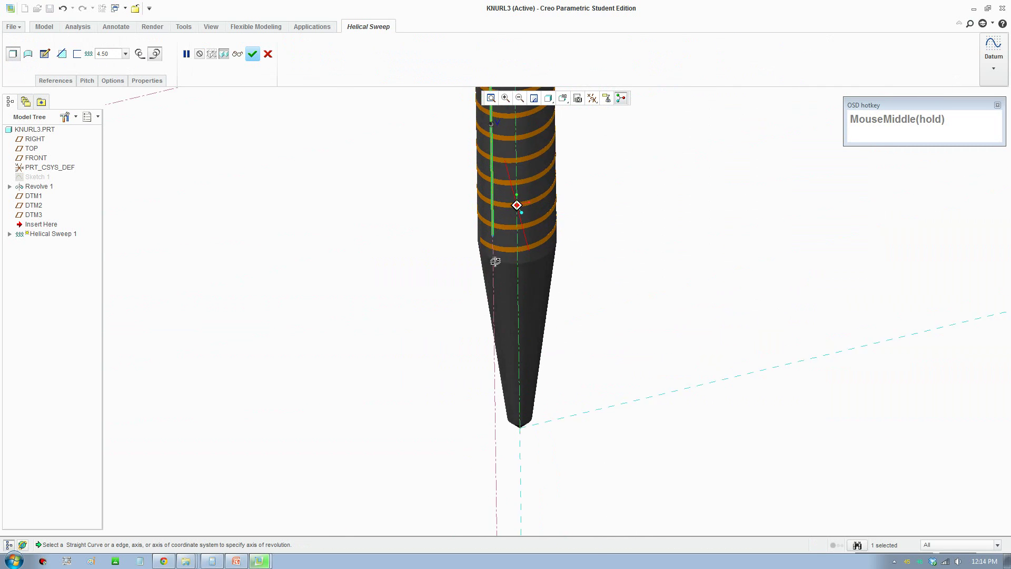
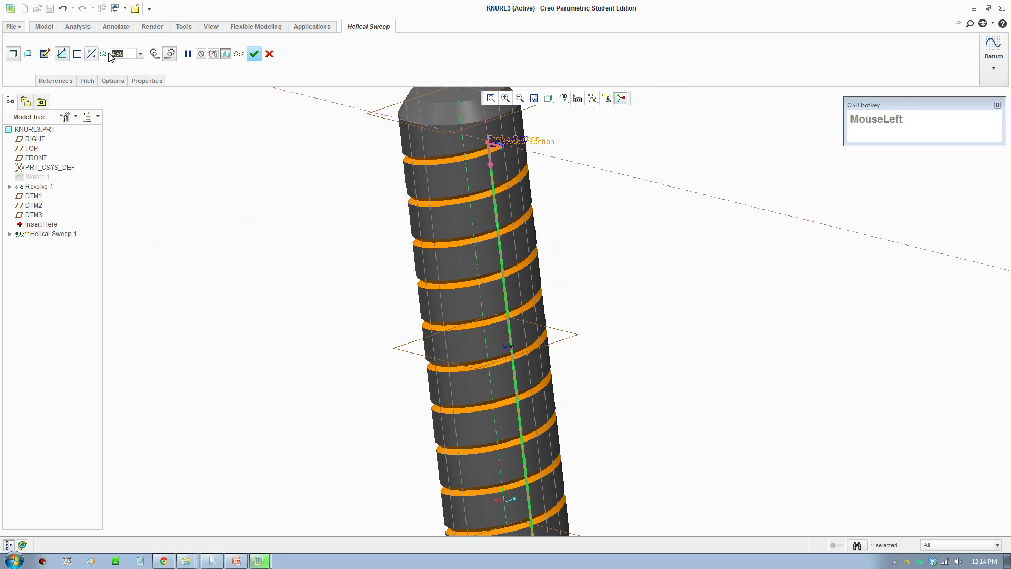
key("KP_3")
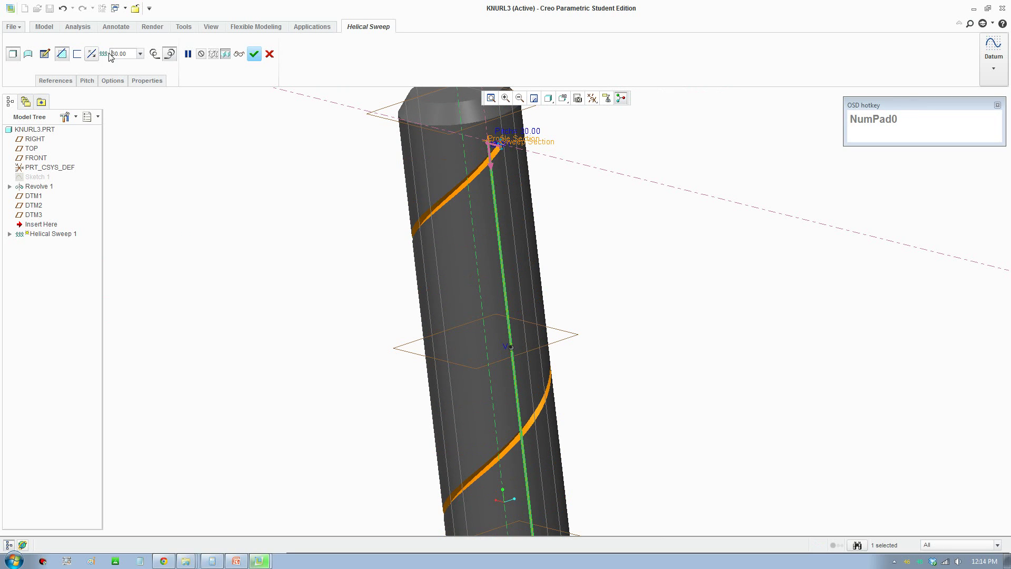
left_click_drag(460, 230, 430, 222)
scroll("down", 3)
left_click(65, 83)
scroll("down", 3)
left_click_drag(442, 249, 524, 233)
scroll("down", 3)
left_click(72, 189)
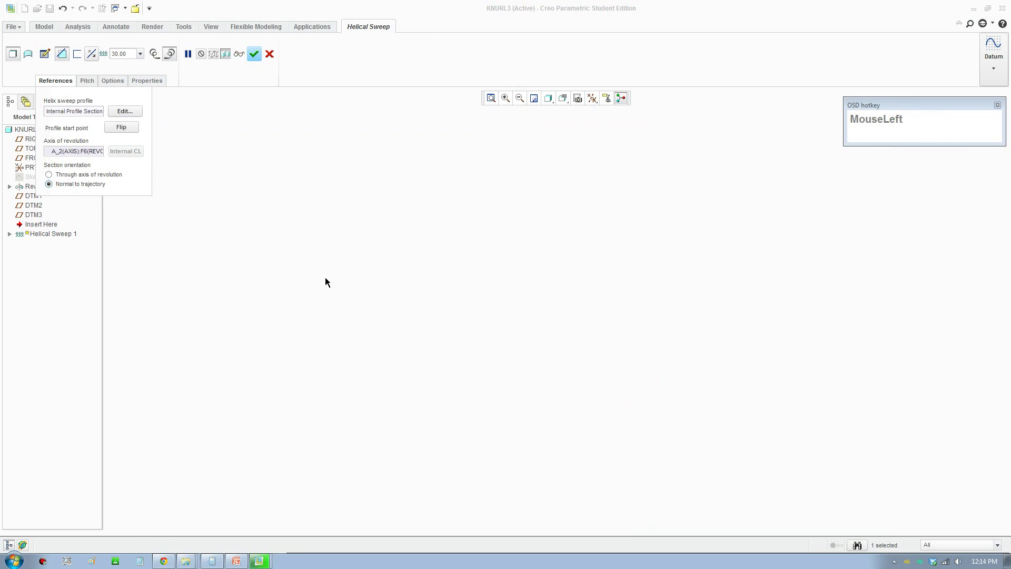
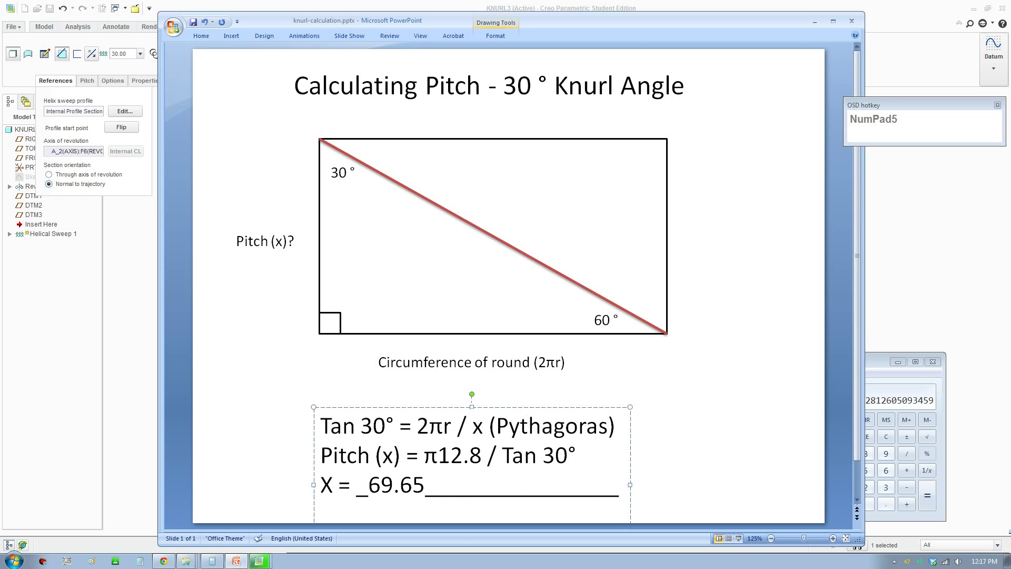
- Record the calculated knurl pitch X = 69.65 on the PowerPoint slide
left_click_drag(184, 13, 89, 57)
- Replace the helical sweep pitch with the calculated 69.65
key("KP_6")
key("KP_3")
key("KP_6")
key("KP_5")
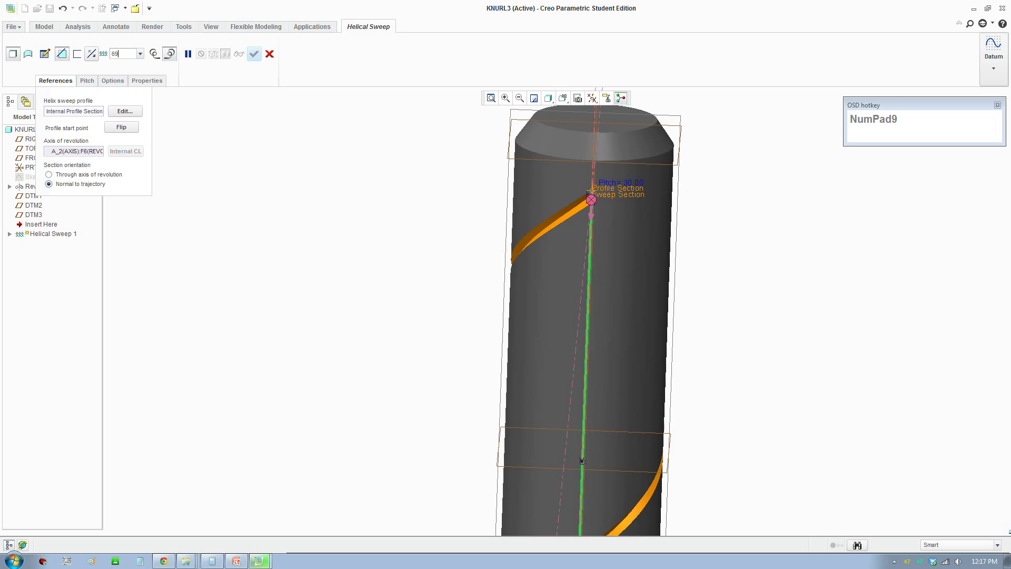
key("KP_Decimal")
key("KP_6")
key("KP_5")
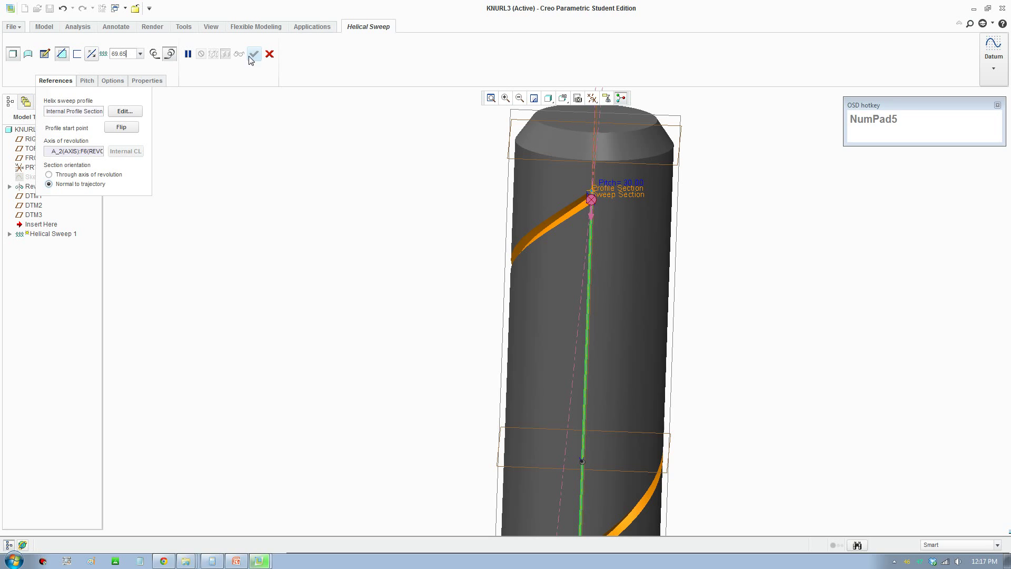
key("KP_5")
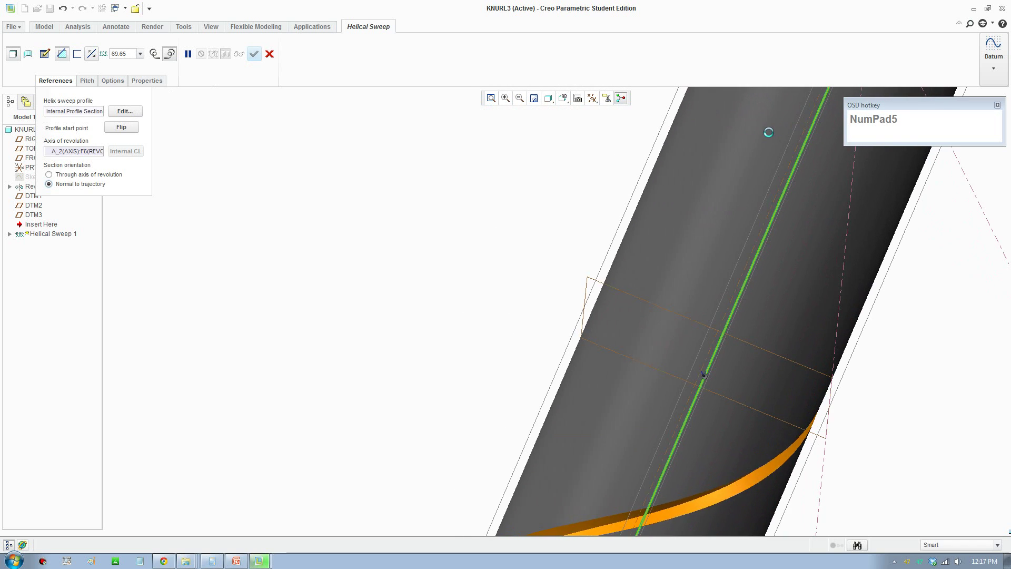
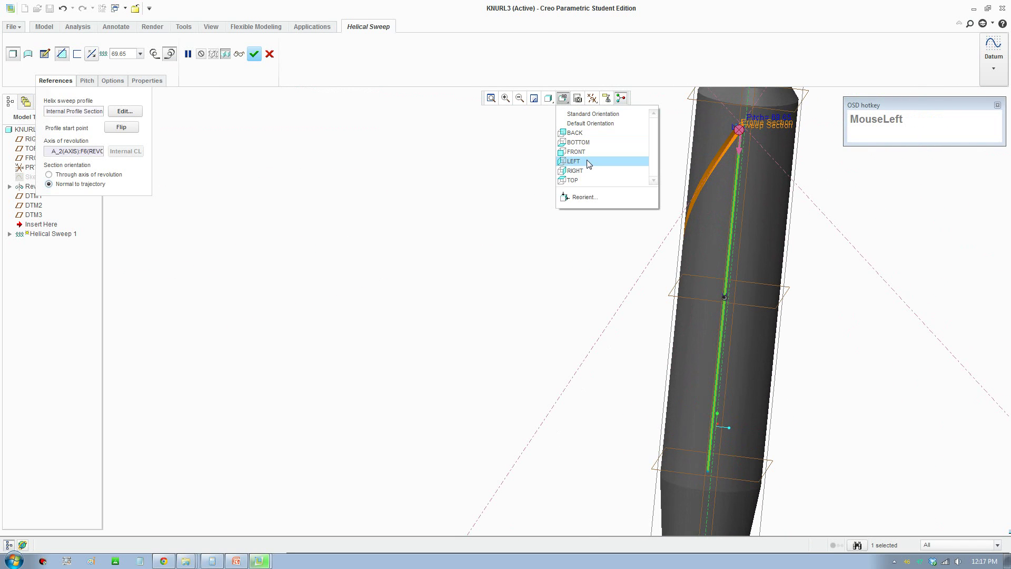
- Check the spiral groove on the shaft and complete the helical sweep cut
scroll("down", 3)
middle_click(572, 163)
scroll("down", 3)
scroll("up", 3)
left_click_drag(532, 321, 392, 385)
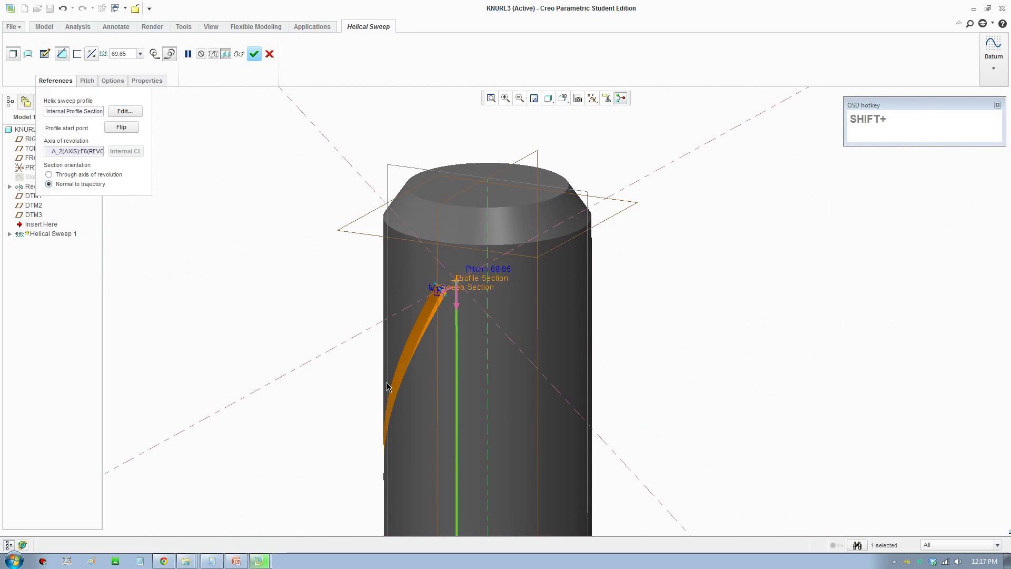
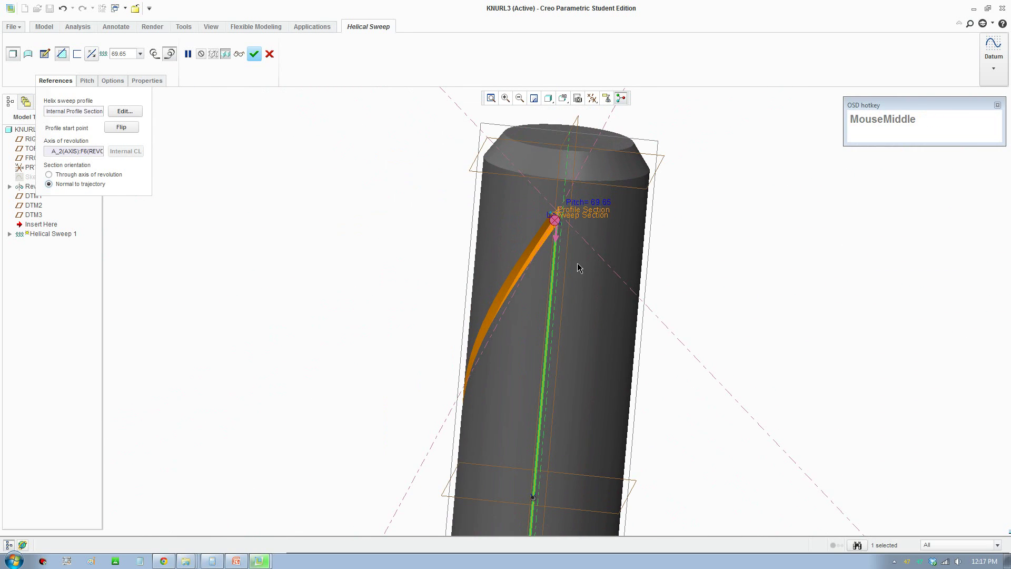
scroll("down", 3)
left_click(253, 59)
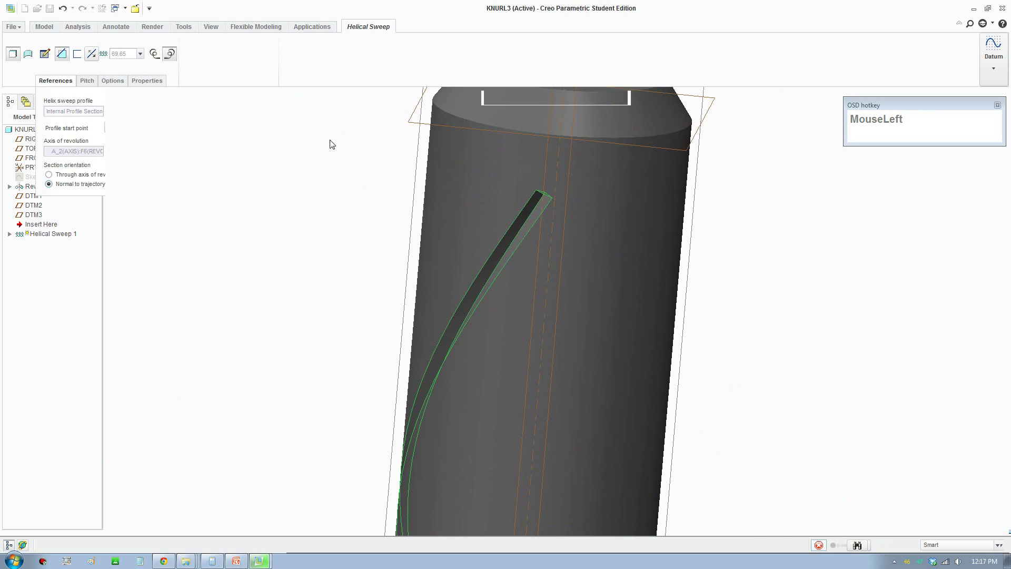
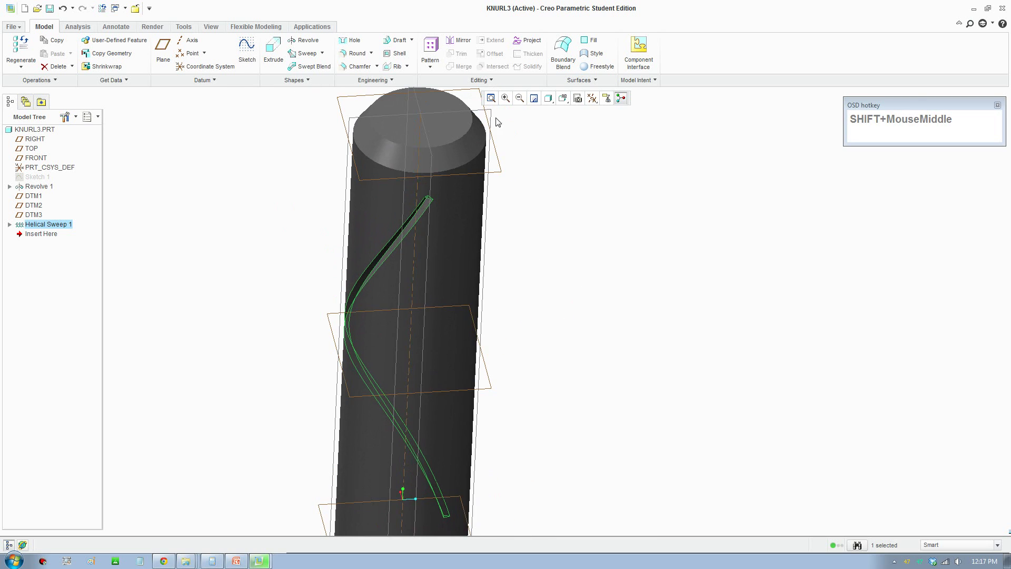
- Start a Pattern of Helical Sweep 1 and view the groove to be copied
left_click(433, 67)
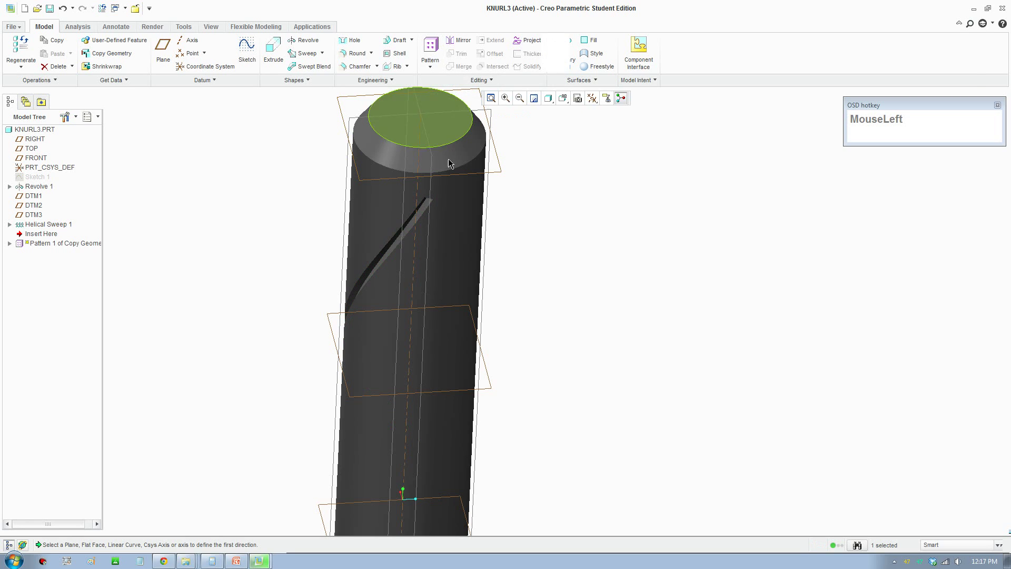
scroll("up", 3)
left_click_drag(393, 282, 408, 277)
scroll("down", 3)
scroll("up", 3)
- Make it an Axis pattern about the shaft's central axis with 25 members over 360°
left_click(49, 55)
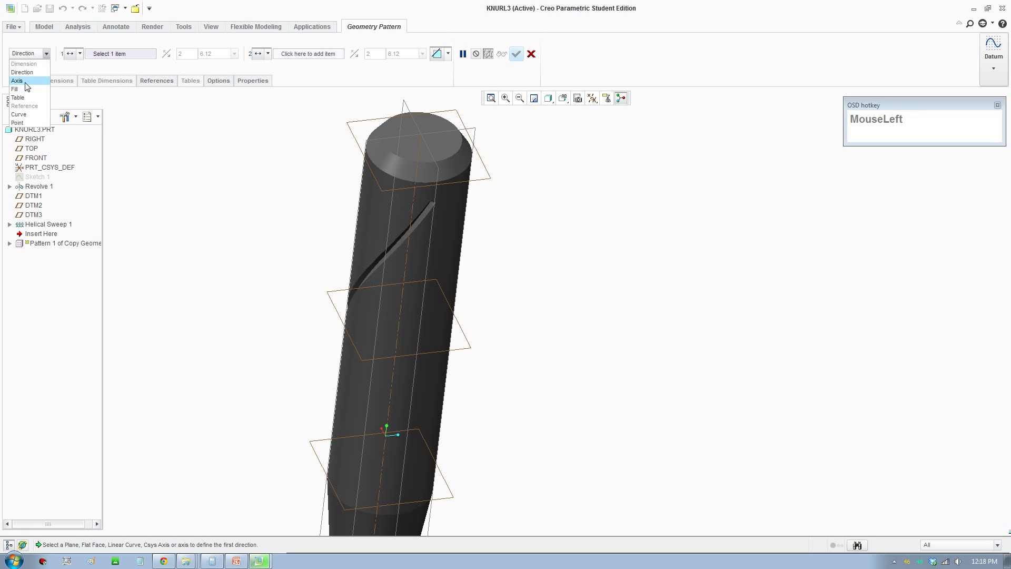
scroll("down", 3)
left_click_drag(424, 154, 418, 162)
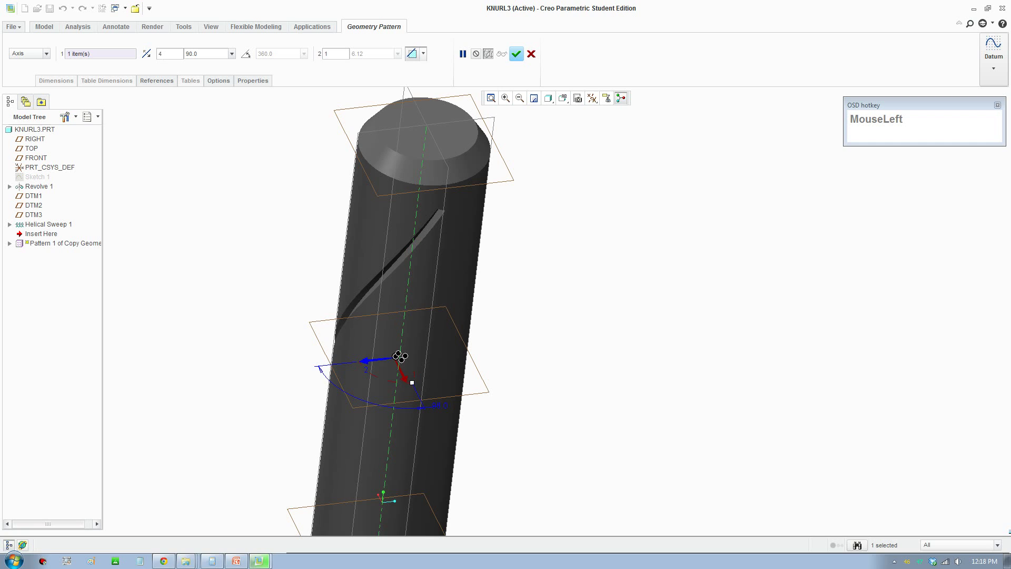
key("KP_2")
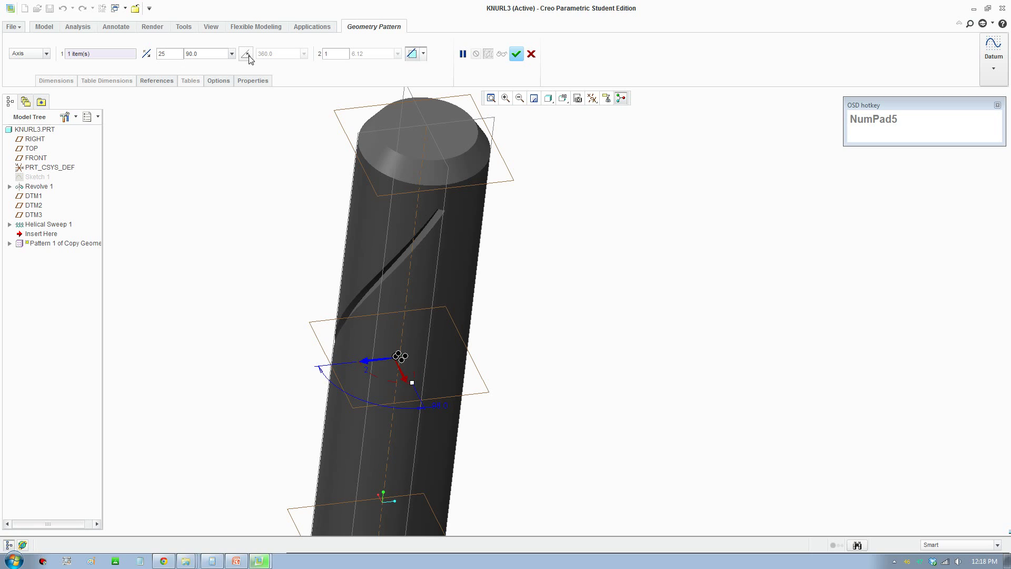
key("Tab")
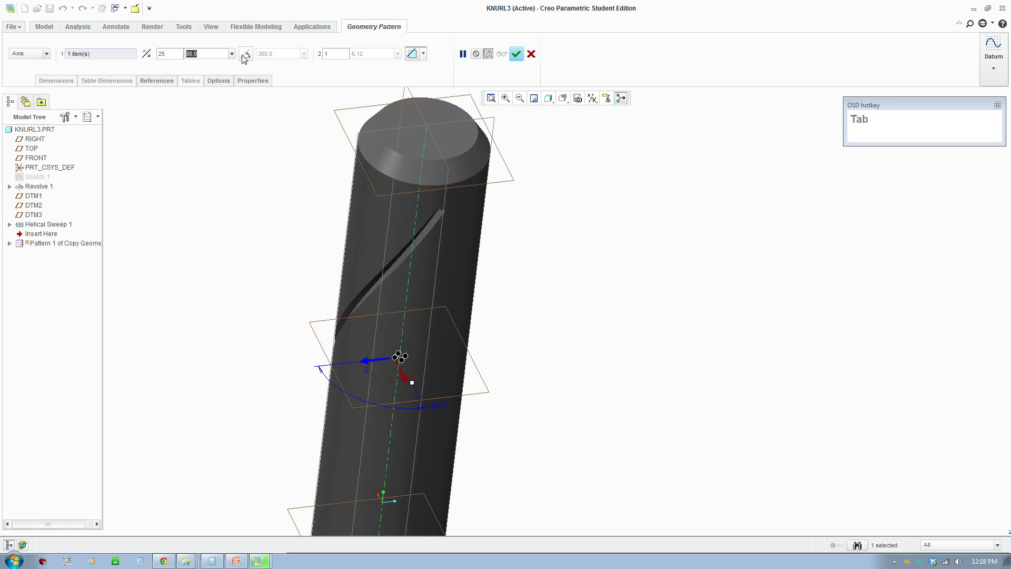
left_click(249, 58)
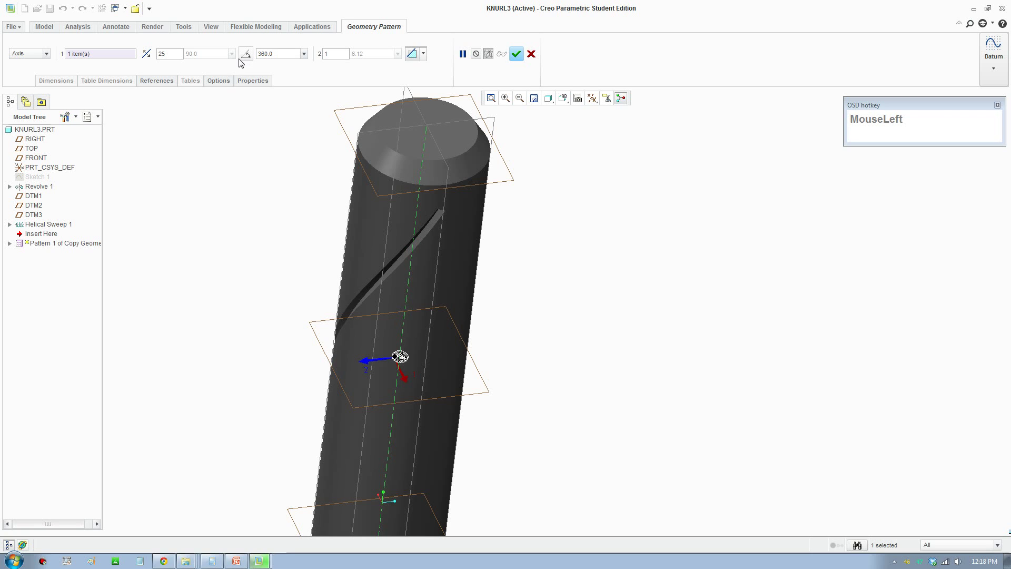
- Review the circular groove pattern and accept it
scroll("up", 3)
middle_click(398, 418)
scroll("down", 3)
left_click(519, 55)
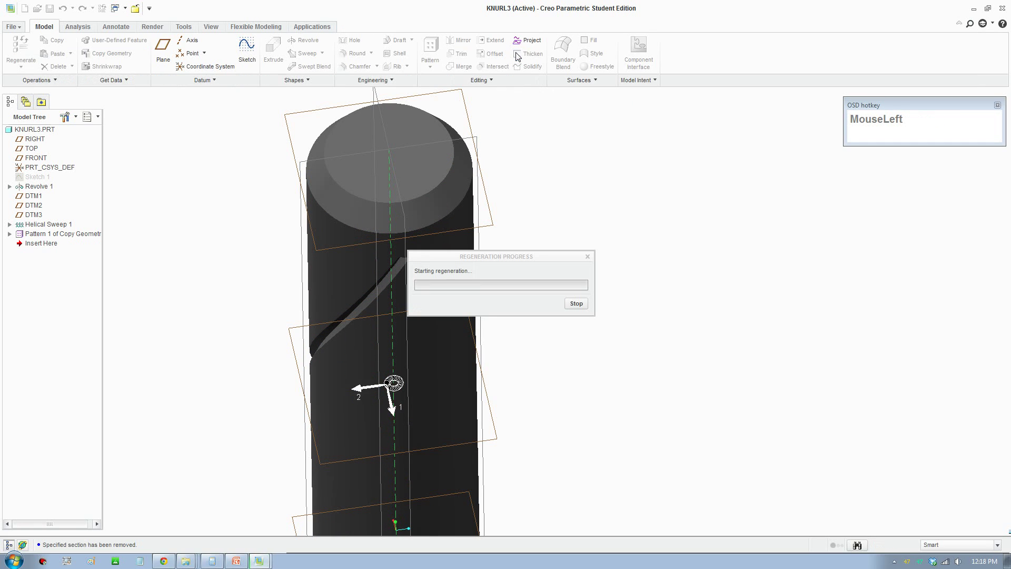
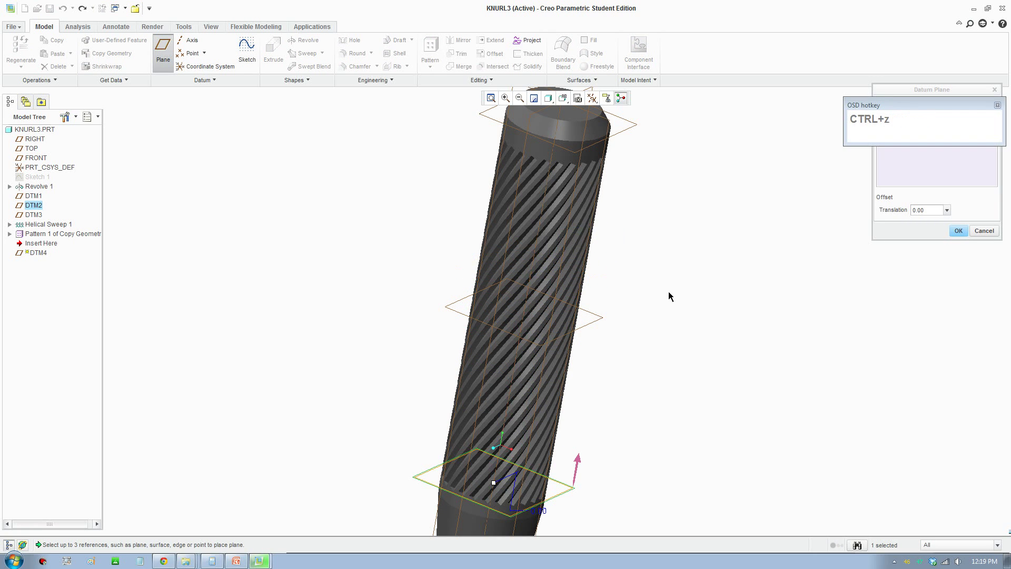
- Cancel the Datum Plane dialog, discarding the extra plane
left_click(982, 237)
scroll("up", 3)
middle_click(651, 310)
scroll("down", 3)
scroll("up", 3)
- Select Pattern 1 of the grooves and start a Mirror from the Model tab
left_click(86, 240)
scroll("up", 3)
middle_click(408, 430)
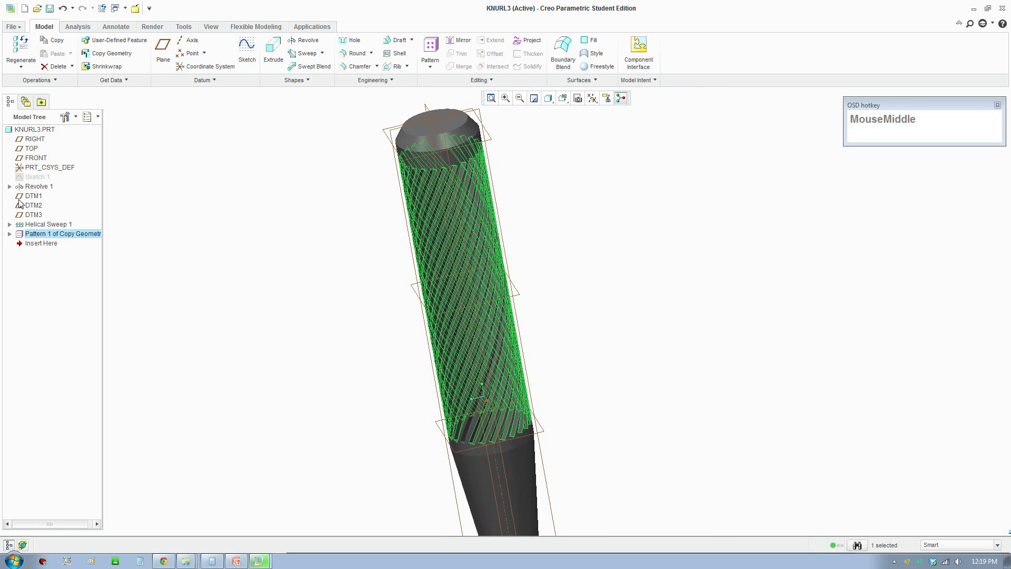
scroll("down", 3)
left_click(38, 188)
scroll("up", 3)
middle_click(302, 257)
scroll("up", 3)
left_click_drag(300, 438, 460, 55)
left_click(463, 46)
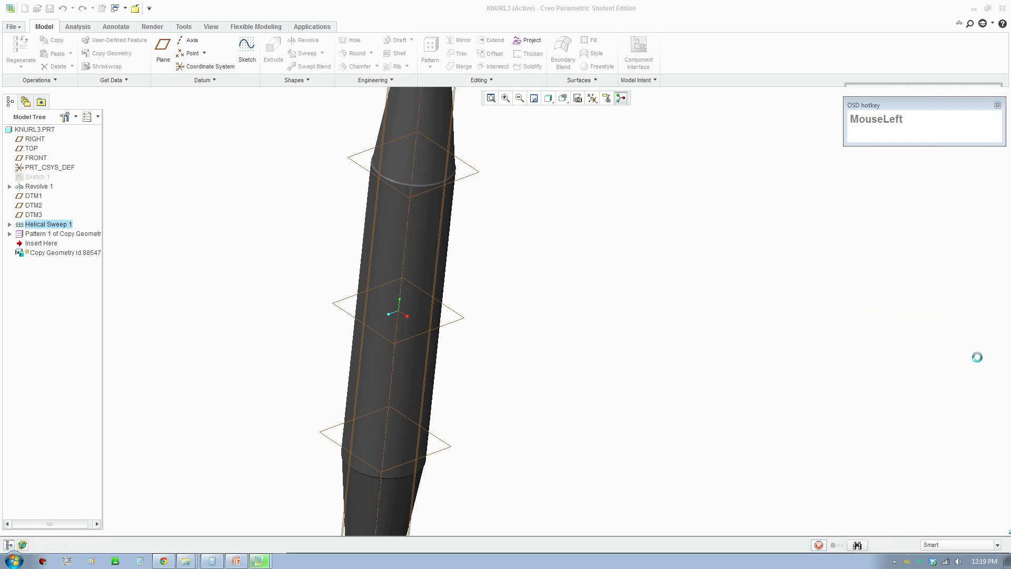
- Abandon the copied geometry feature, returning to the 25-groove part
scroll("up", 3)
scroll("down", 3)
double_click(62, 14)
scroll("up", 3)
key("F8")
scroll("down", 3)
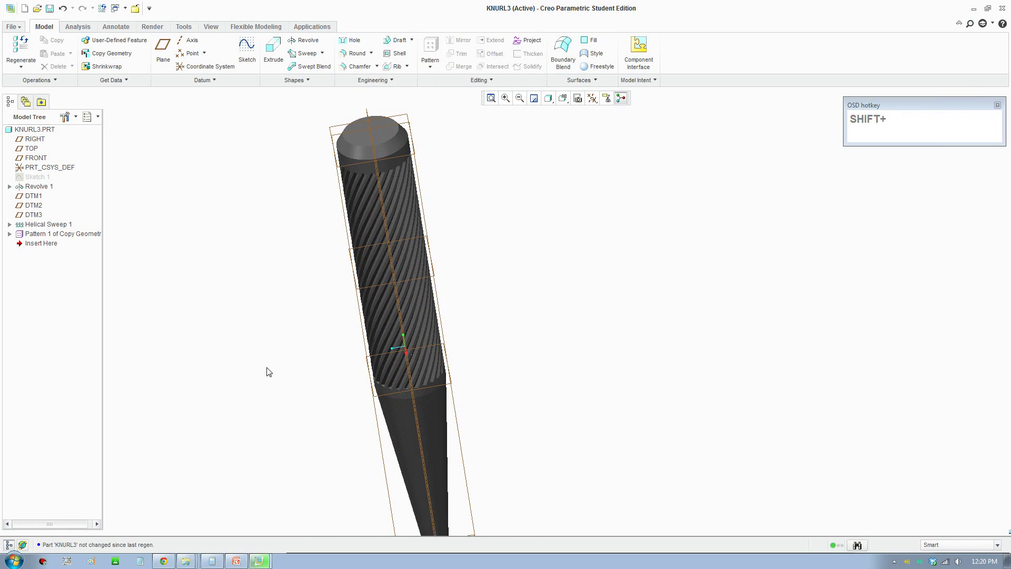
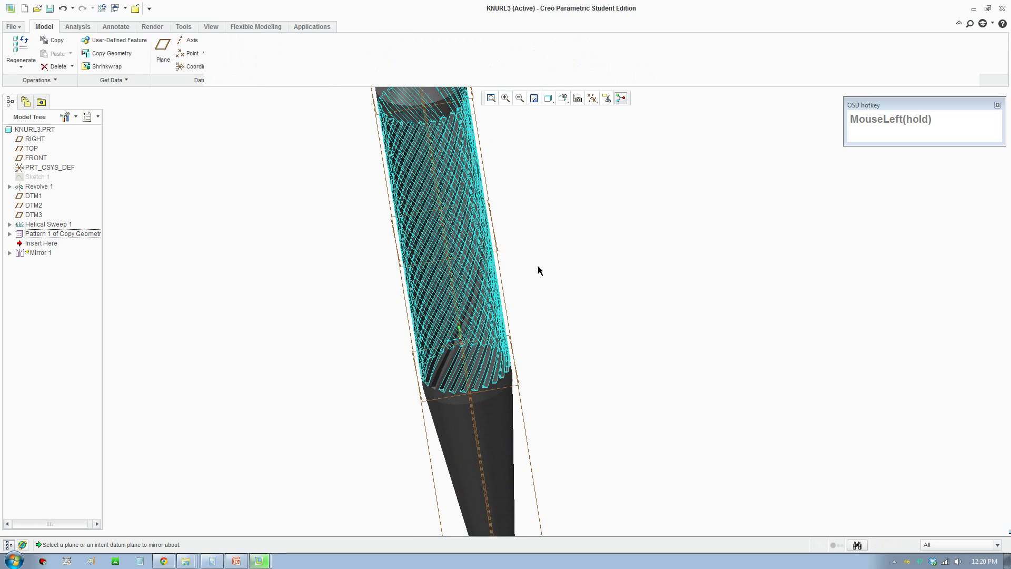
- Mirror the groove pattern about DTM3 to form crossing helices and regenerate the part
scroll("down", 3)
left_click(496, 246)
scroll("up", 3)
middle_click(525, 266)
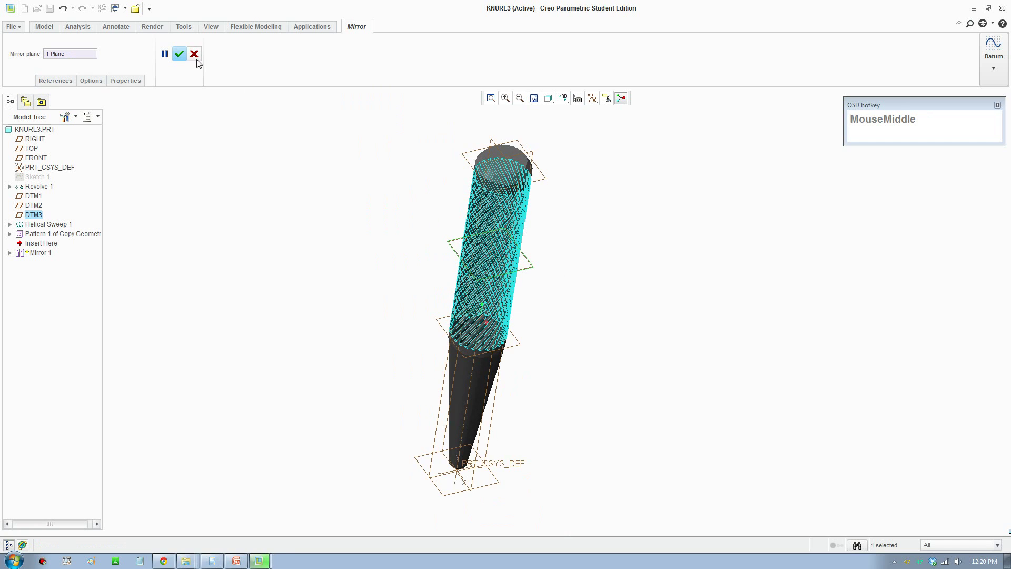
left_click(181, 60)
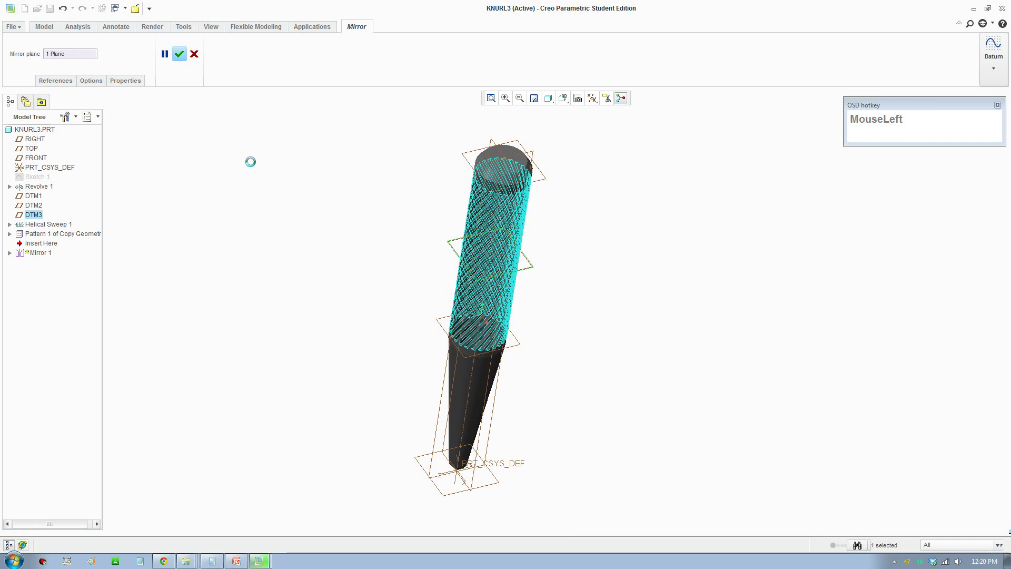
key("F8")
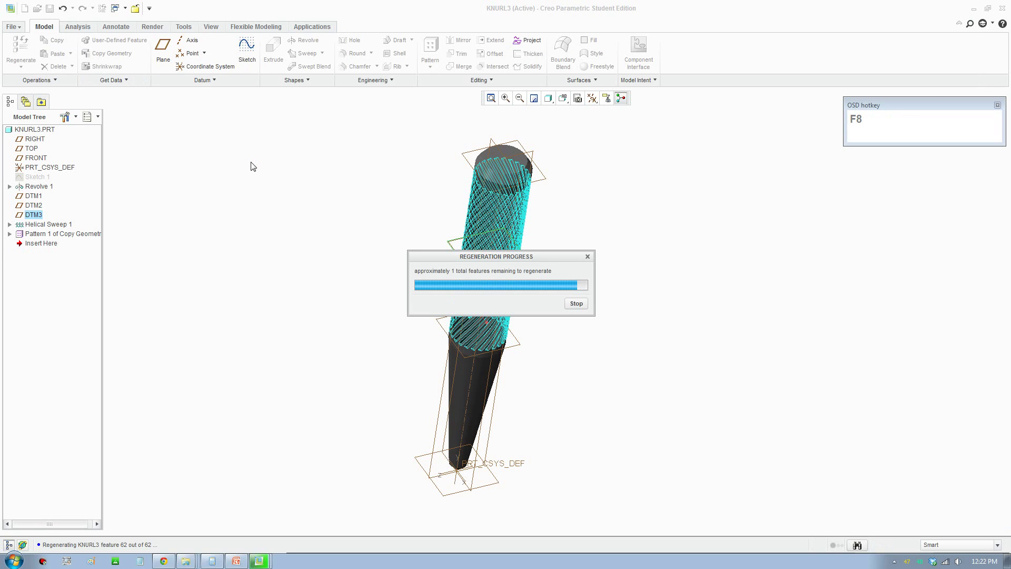